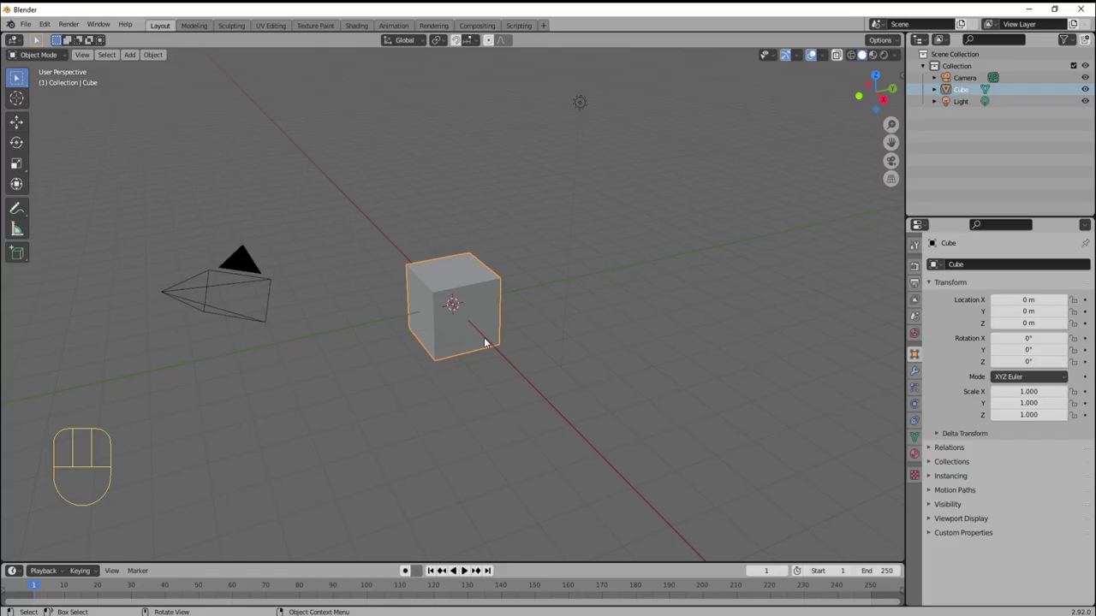
- Delete the default cube and add a plane scaled up 50 times, then enter Edit Mode
key(x)
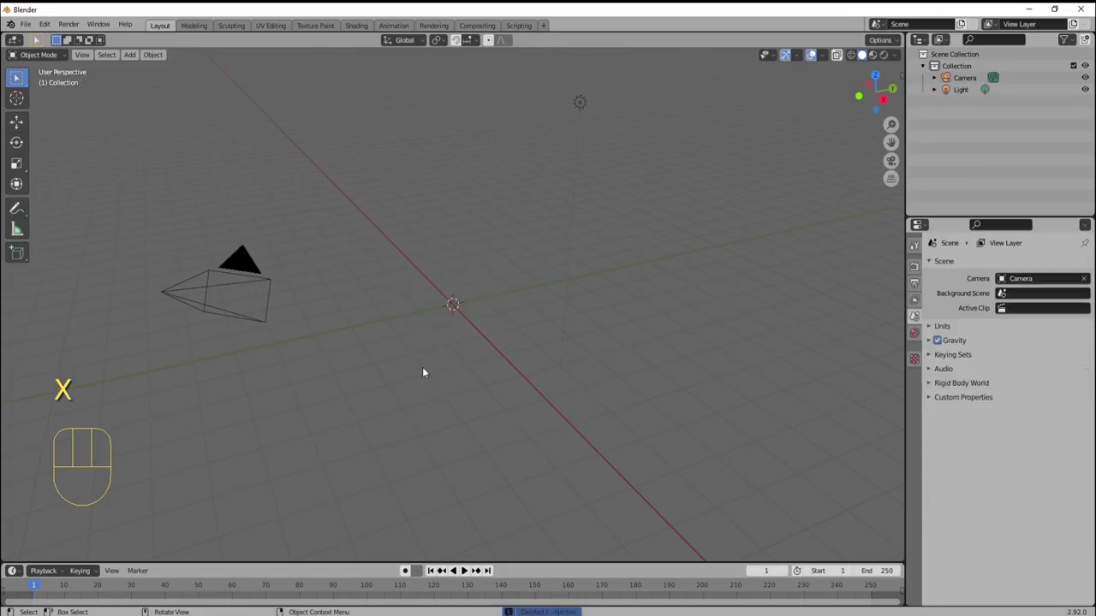
key(a)
key(a)
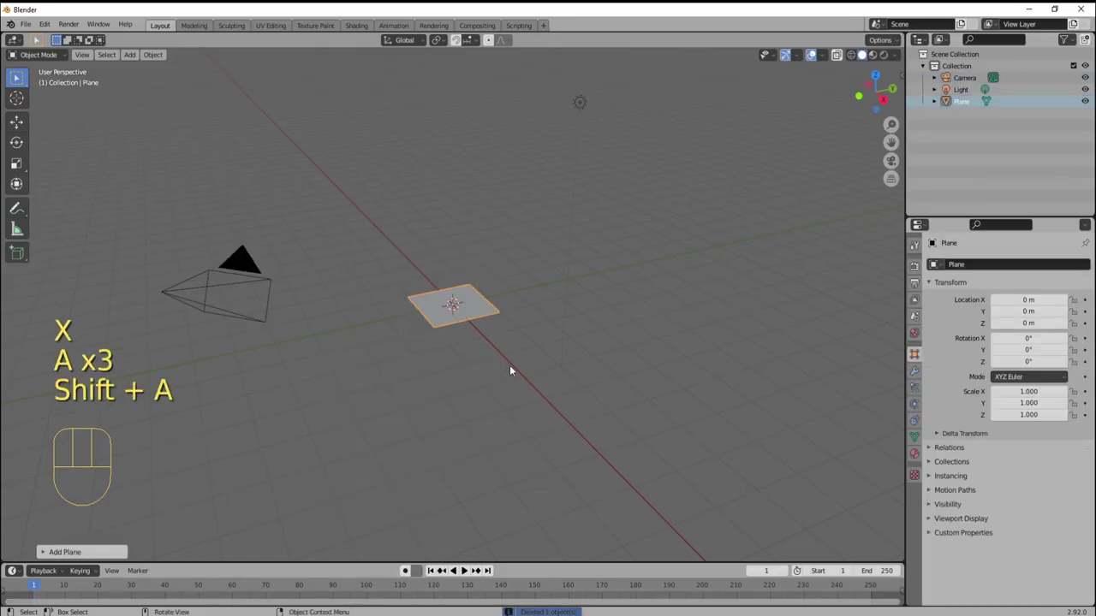
key(s)
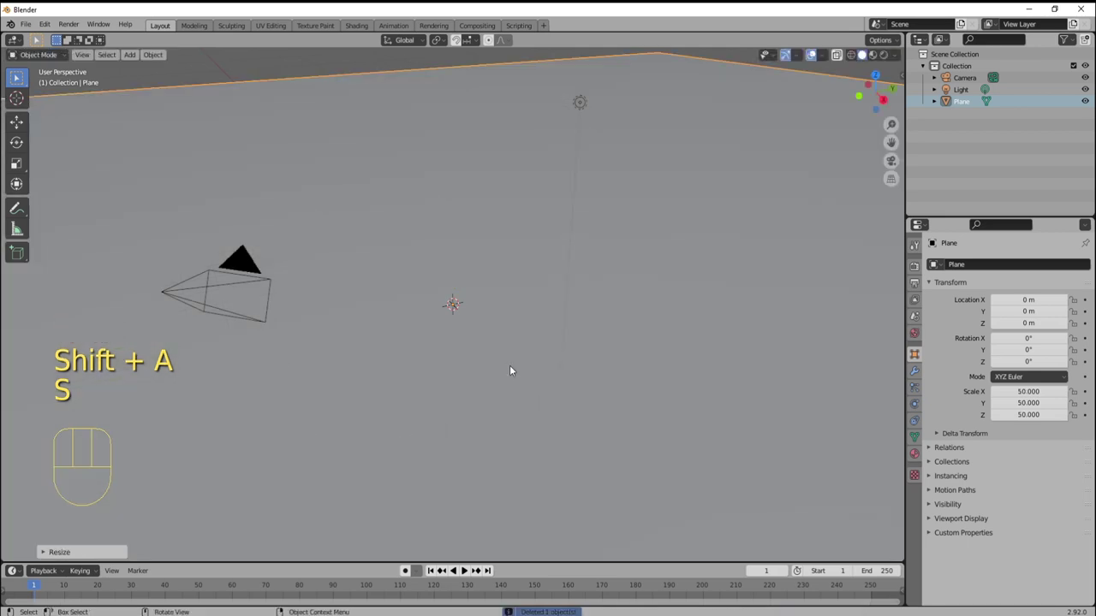
key(Tab)
- Subdivide the plane into a dense grid of small faces
right_click(586, 351)
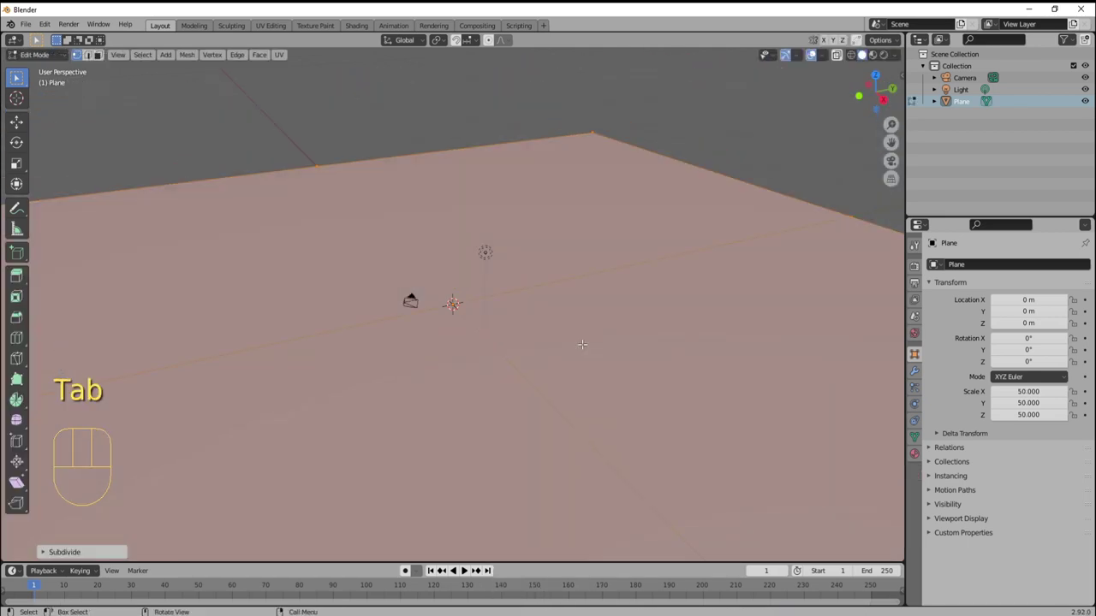
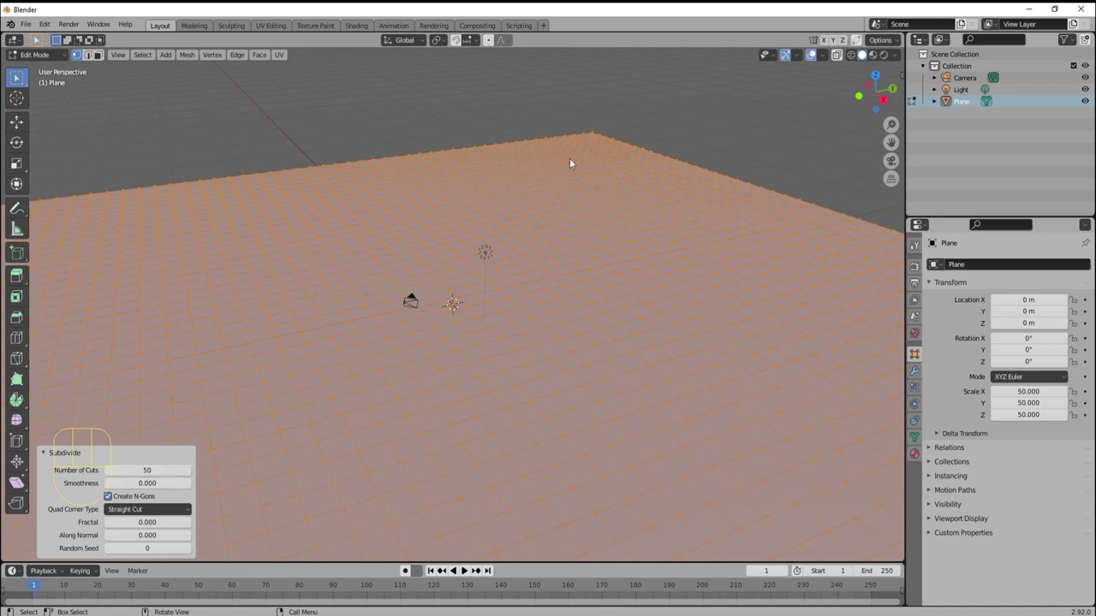
click(879, 61)
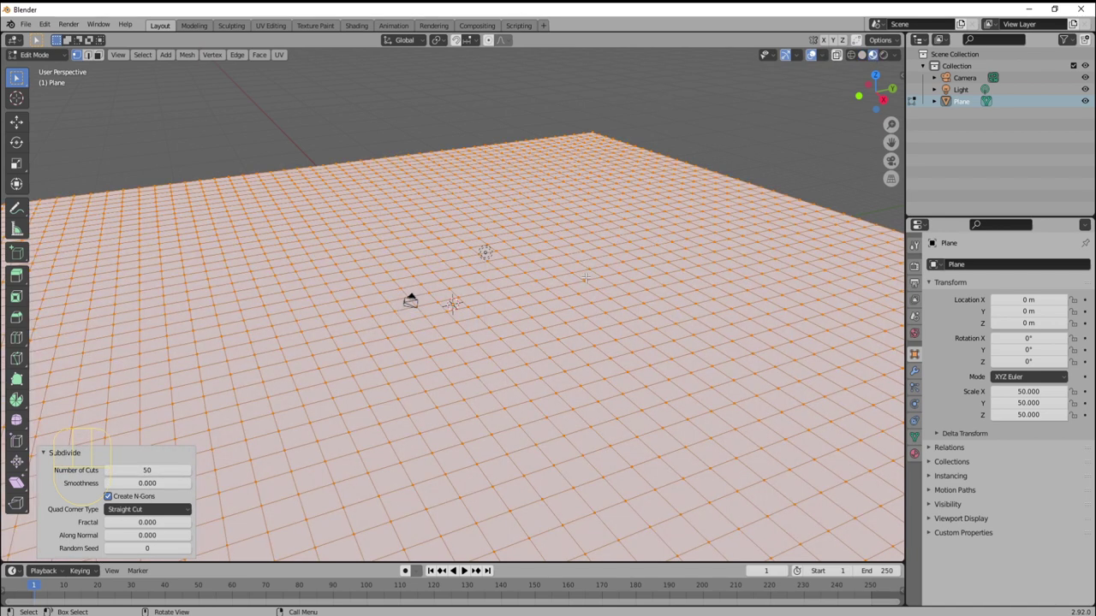
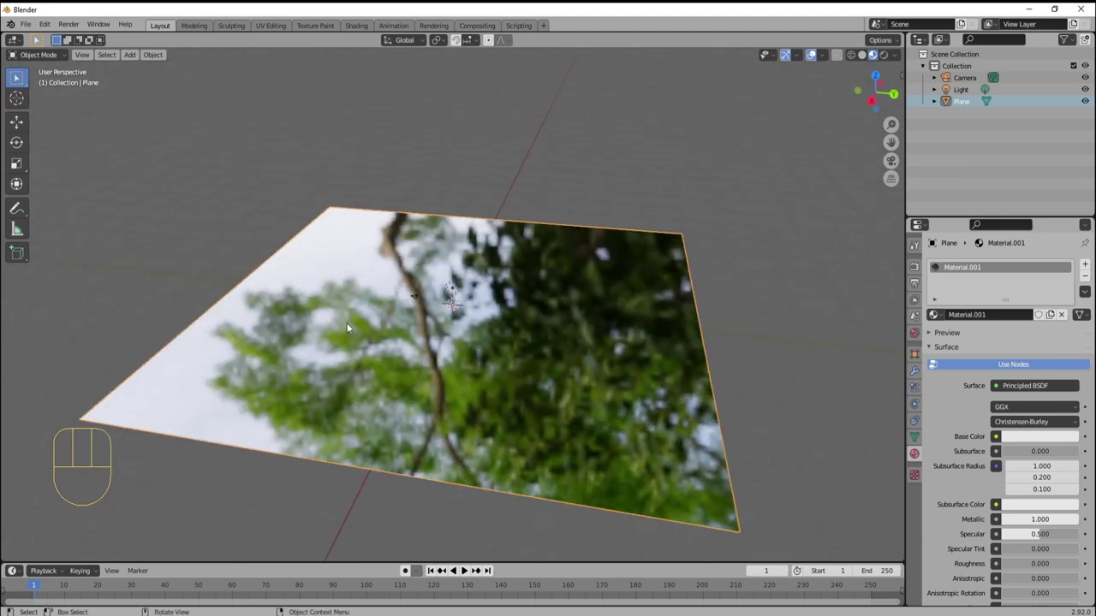
- Add a Dynamic Paint canvas to the plane in Physics with Surface Type set to Waves
click(920, 409)
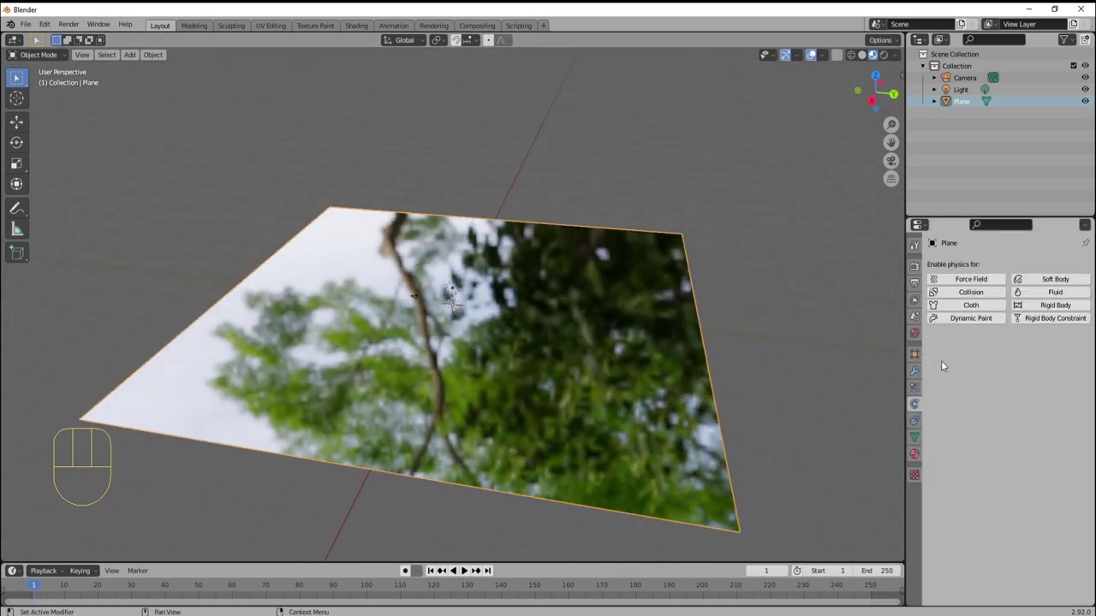
click(970, 329)
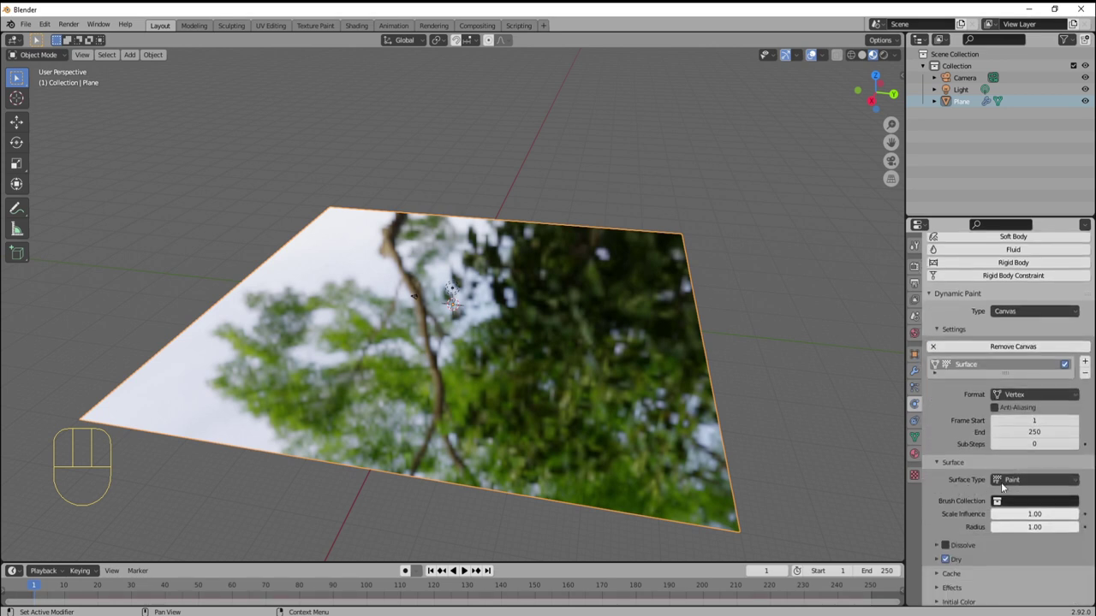
drag(1017, 483, 1027, 533)
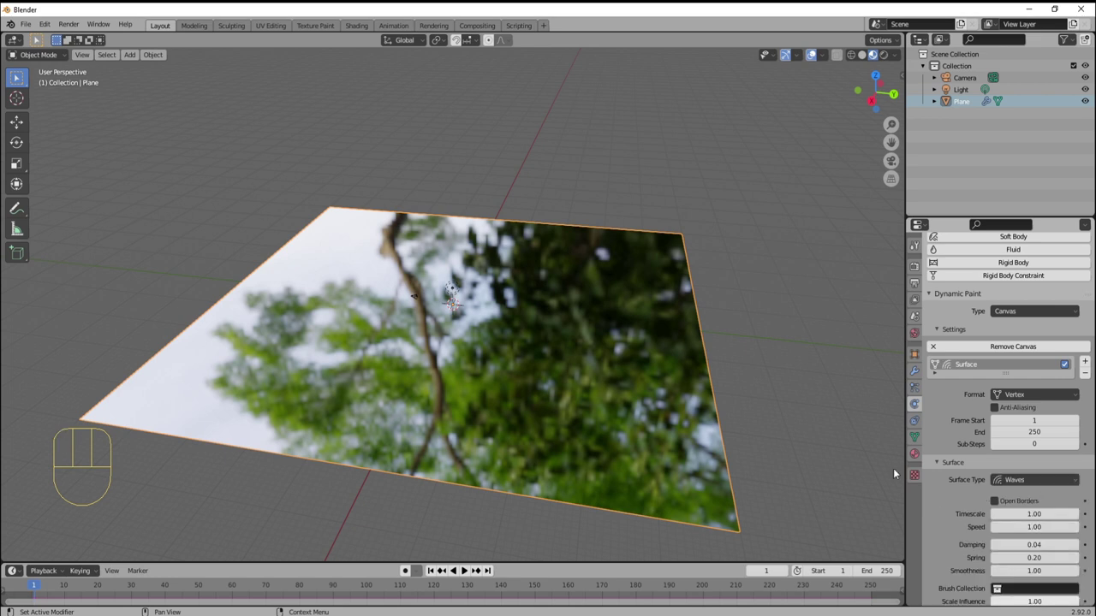
click(858, 425)
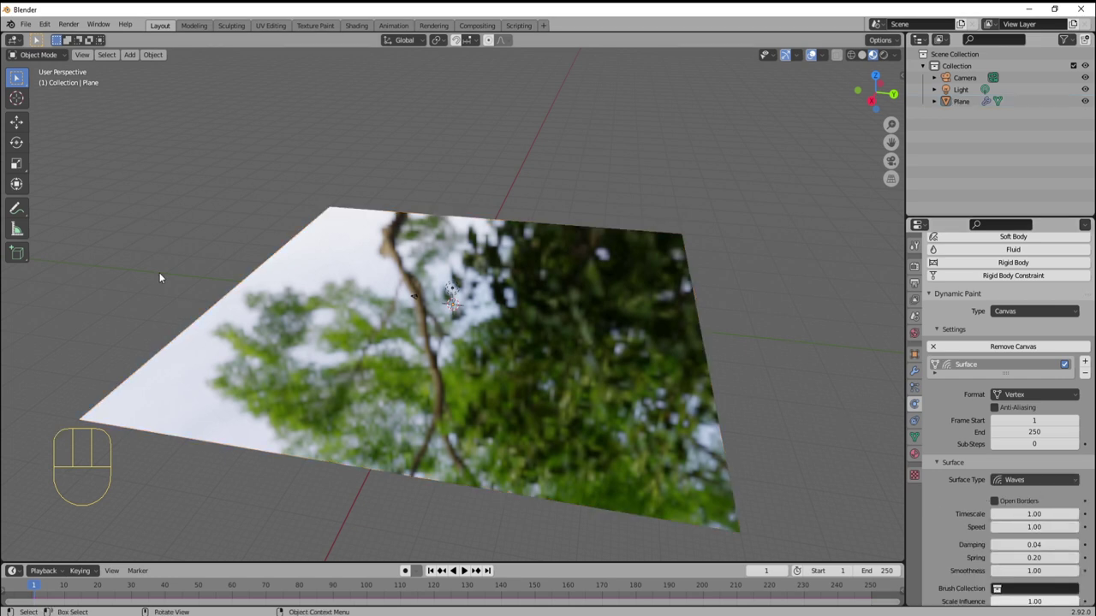
- Add a UV sphere, shrink it and set its shading to smooth
key(a)
key(a)
key(a)
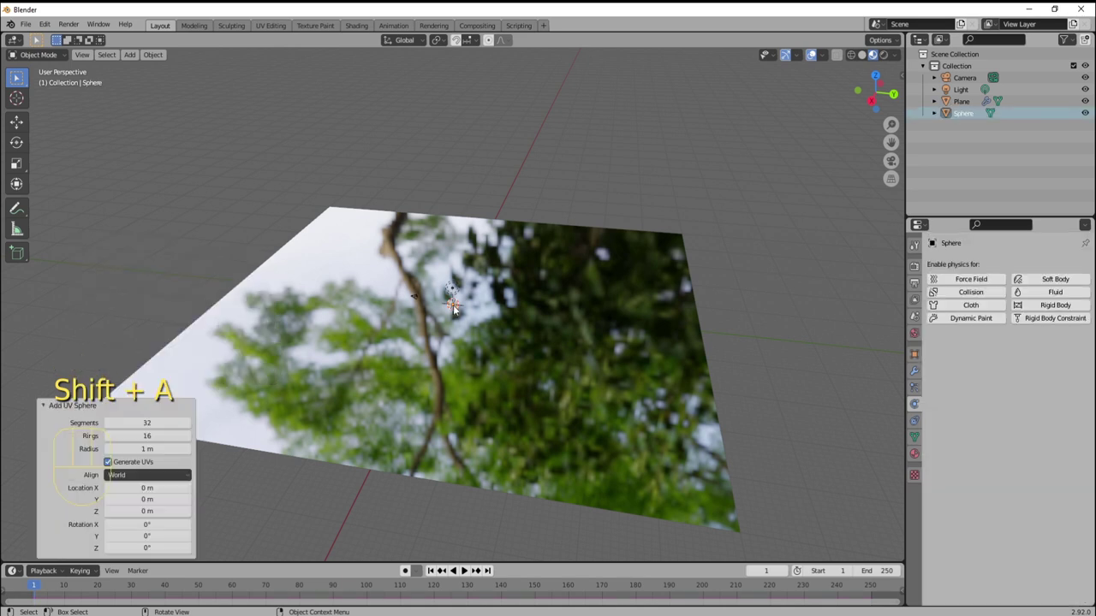
key(s)
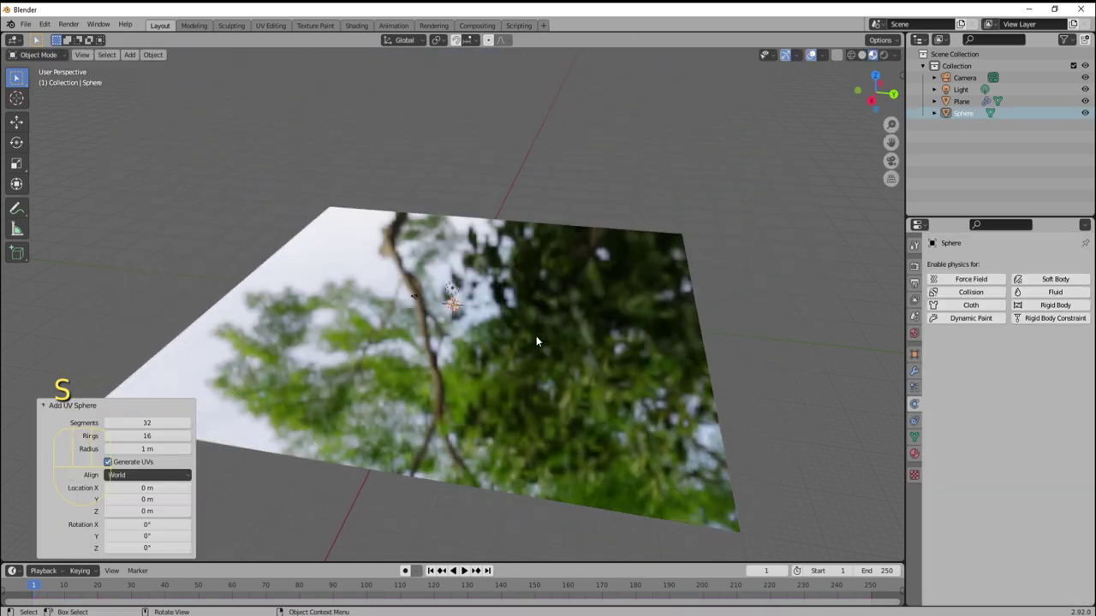
key(s)
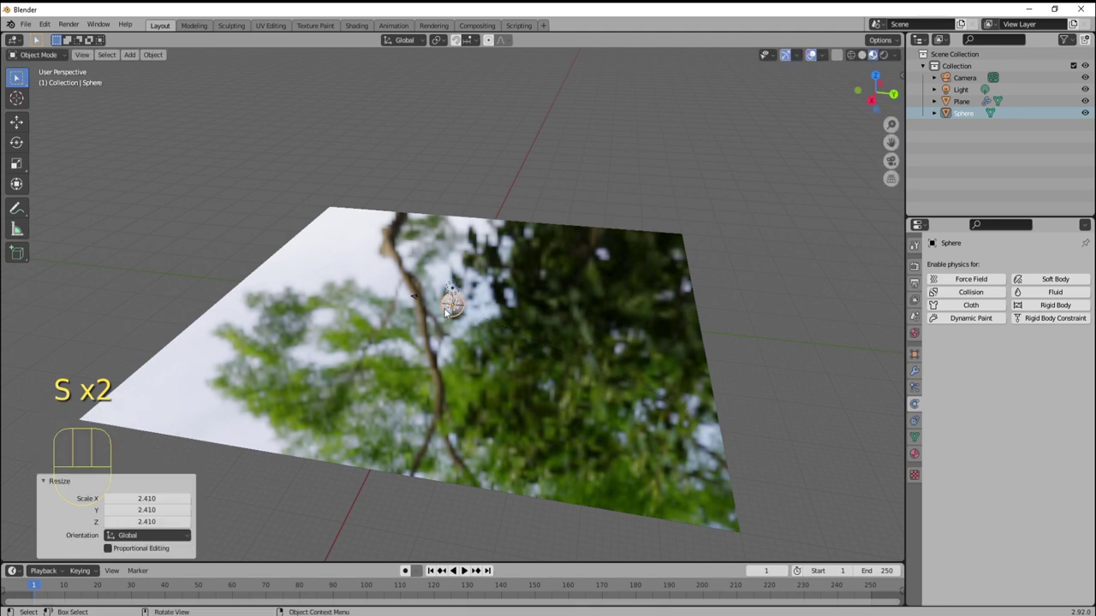
right_click(454, 311)
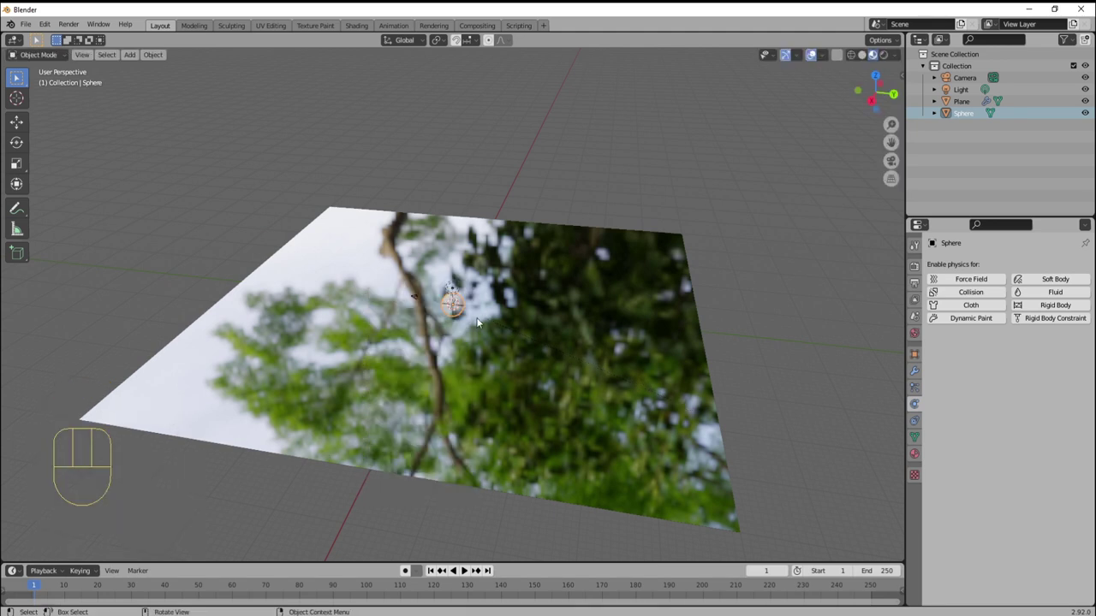
click(31, 131)
- Raise the sphere above the plane, keyframe its location at frame 1 and move to frame 50
drag(503, 316, 251, 278)
key(i)
click(207, 593)
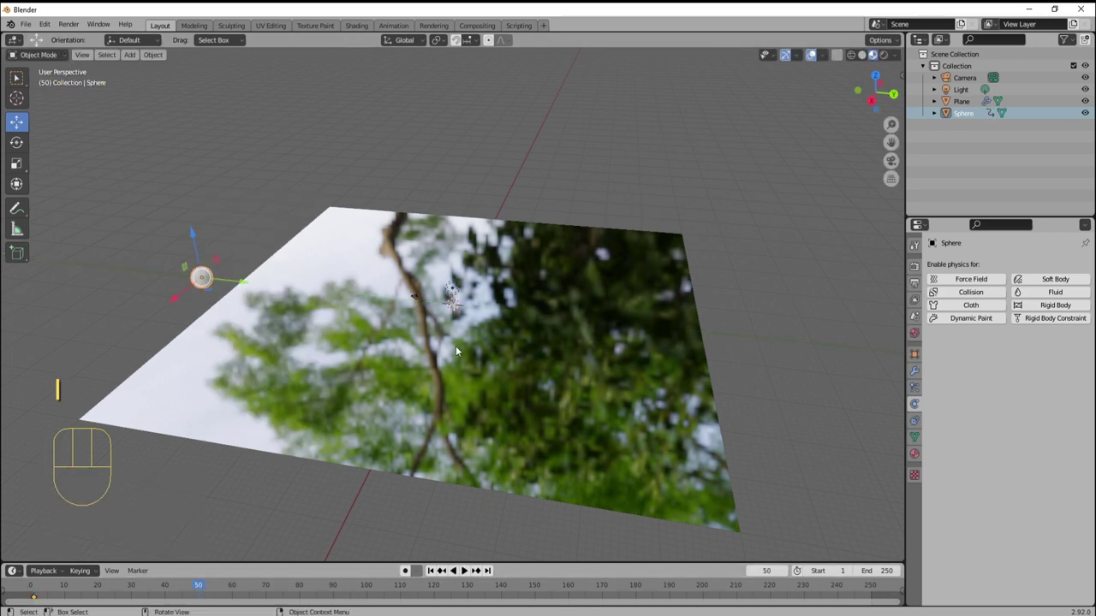
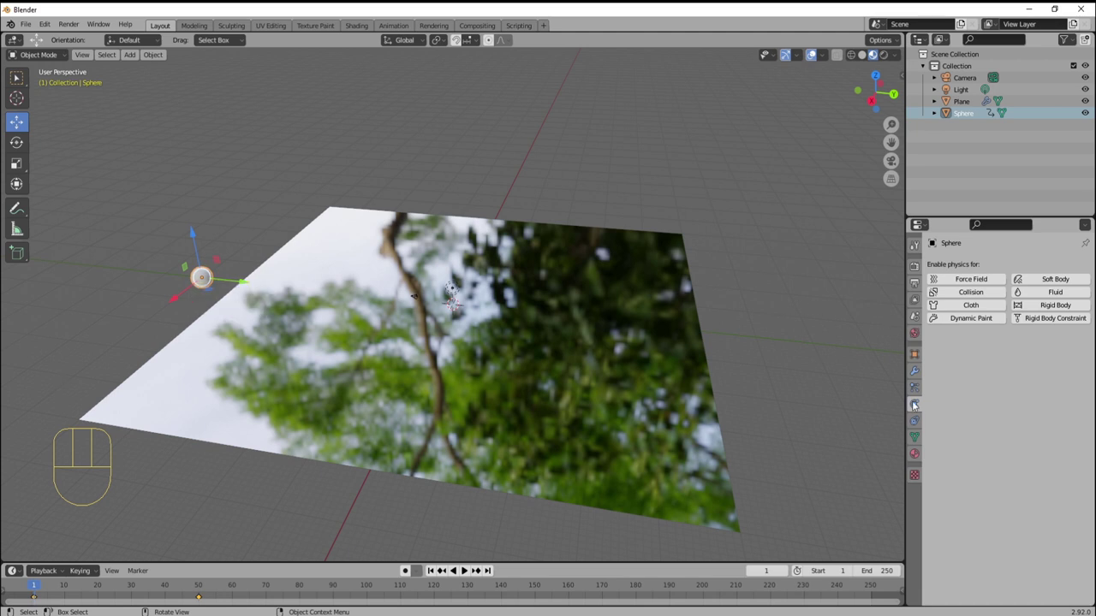
- Enable Dynamic Paint on the sphere with its Type changed from Canvas to Brush
click(962, 328)
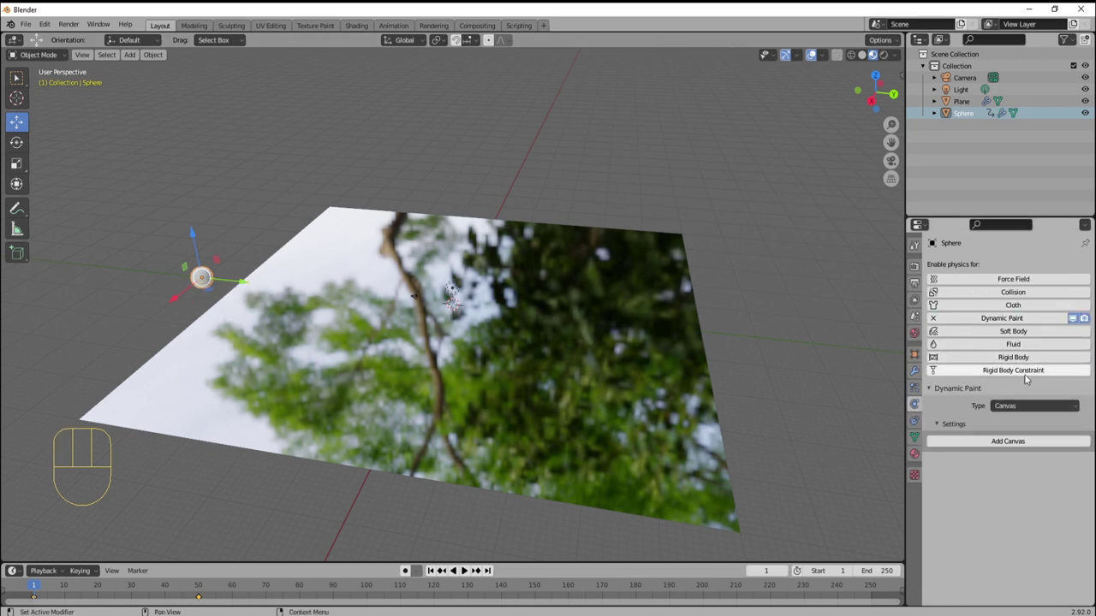
drag(1027, 412, 1015, 443)
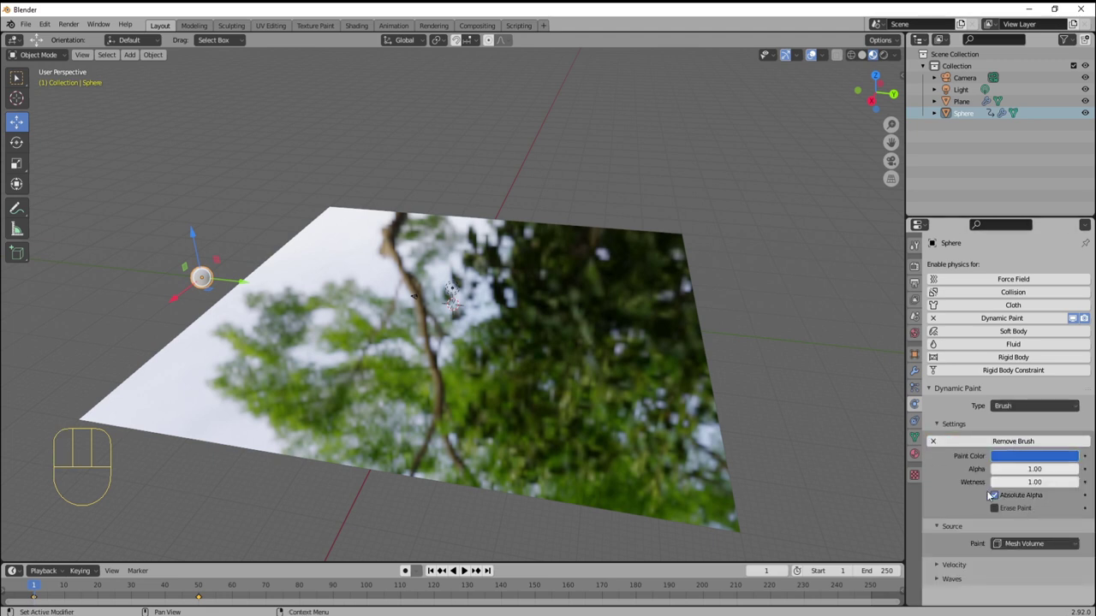
- Set the plane to Shade Smooth and play the animation to watch the sphere's ripples
key(space)
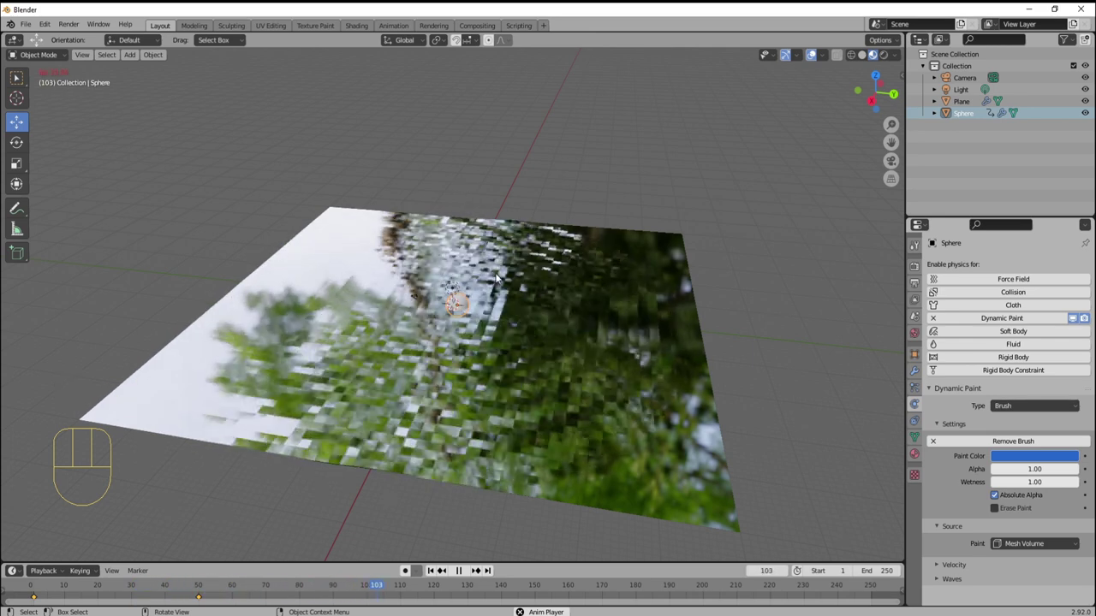
key(space)
click(437, 577)
click(541, 321)
right_click(541, 321)
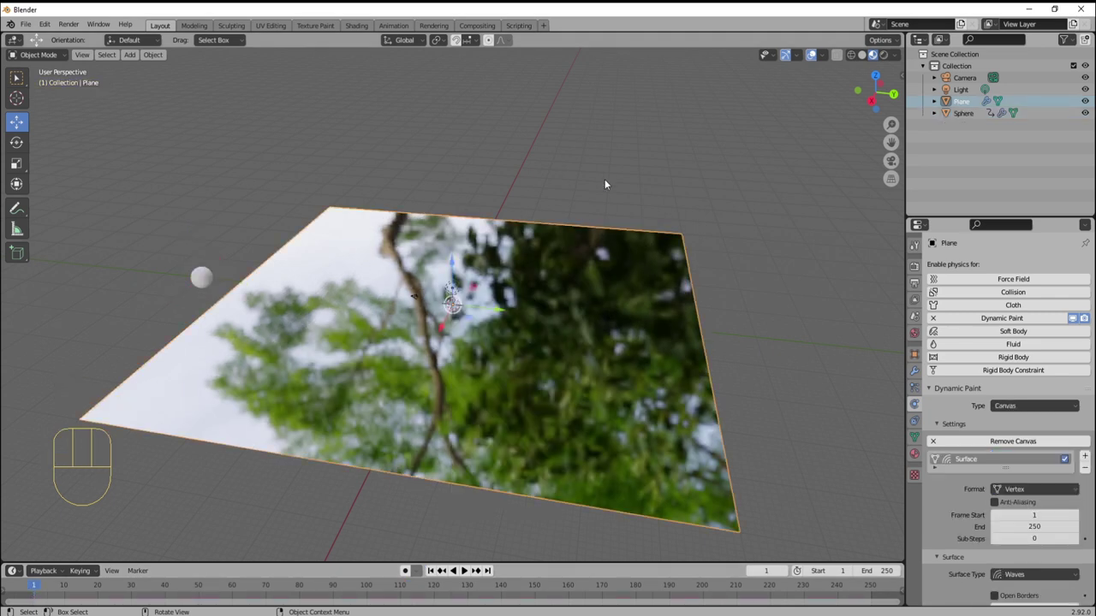
key(space)
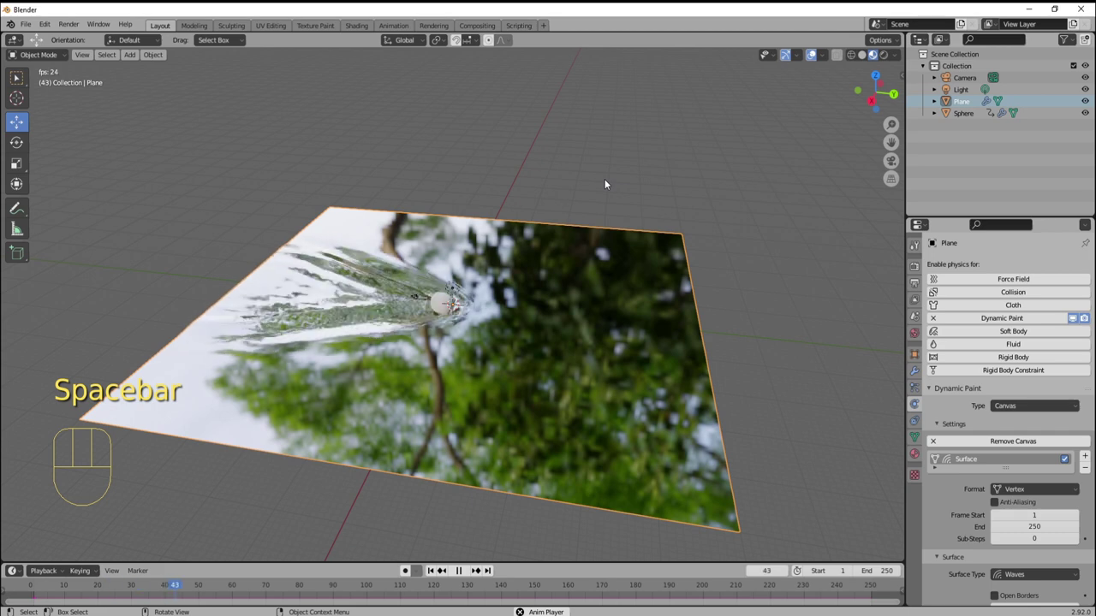